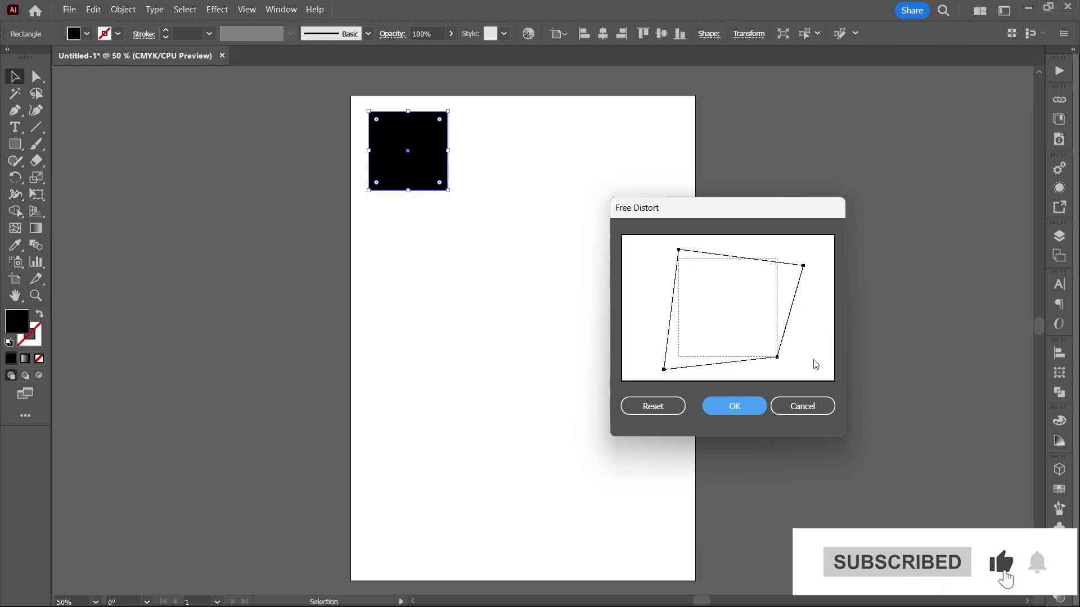
Fill the distorted square red and give it a black 7 pt stroke.
scroll(up, 3)
scroll(up, 3)
double_click(200, 199)
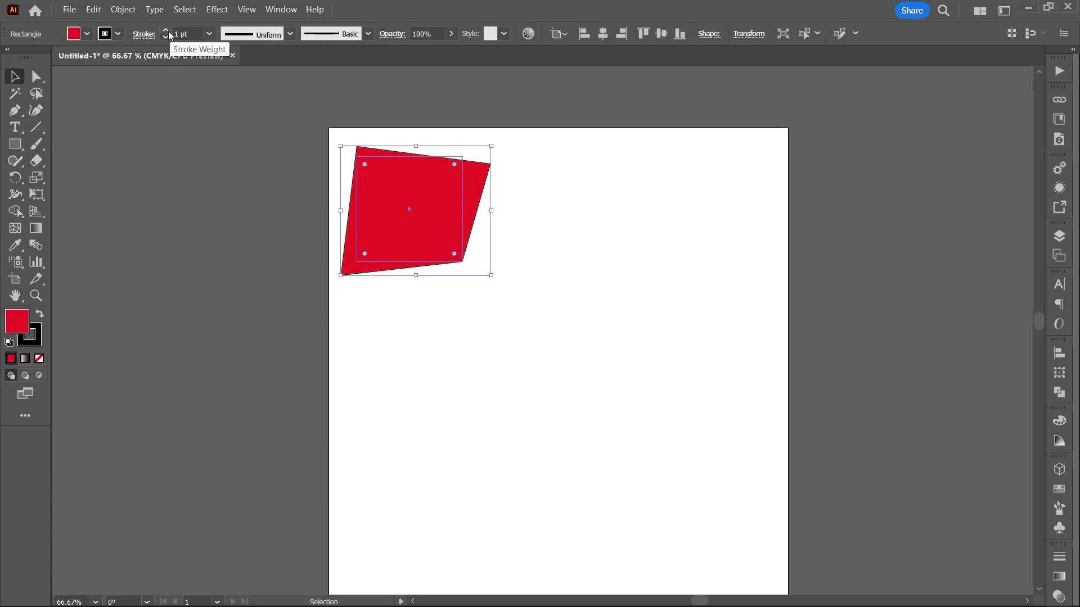
double_click(171, 36)
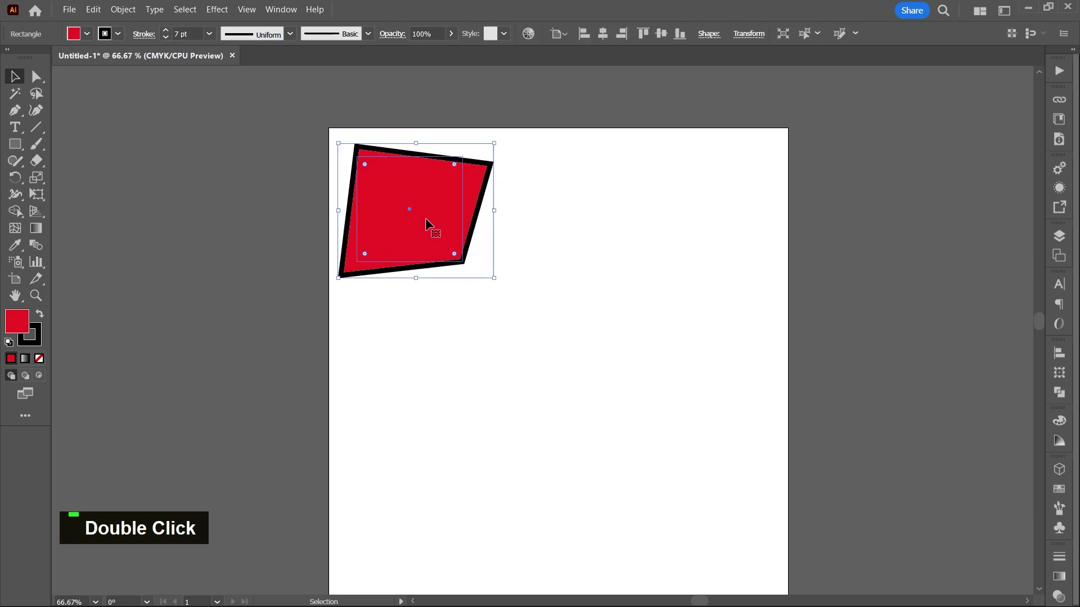
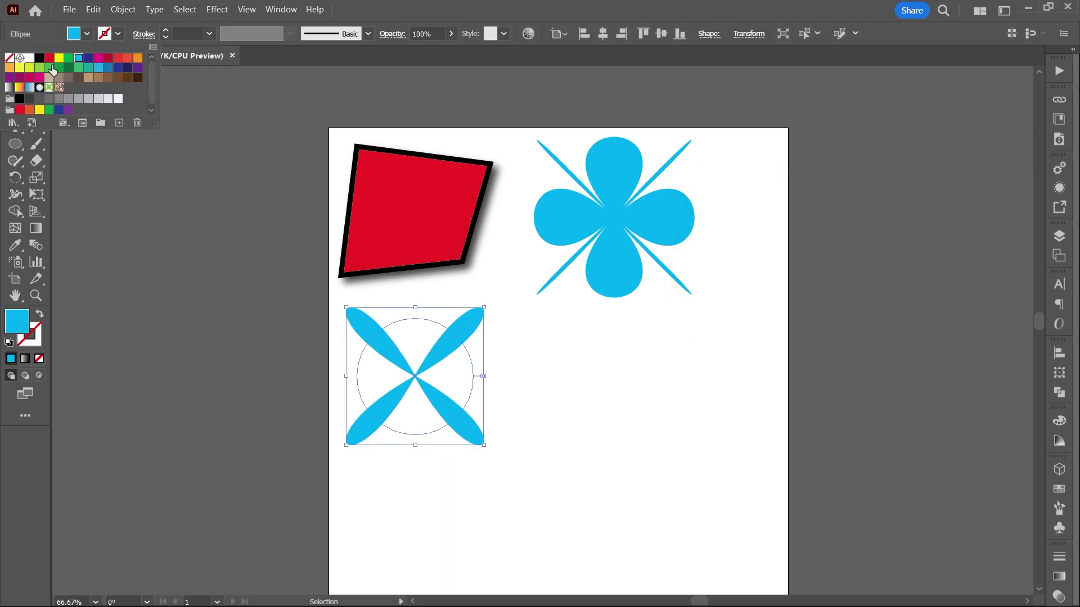
Recolour the puckered four-petal X shape red from the Swatches.
double_click(209, 315)
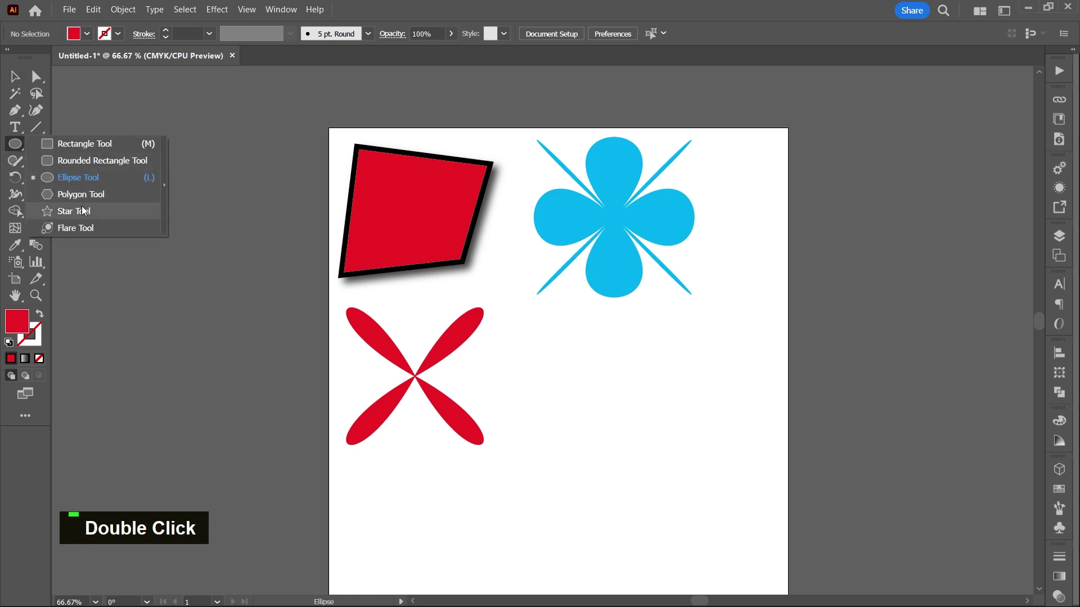
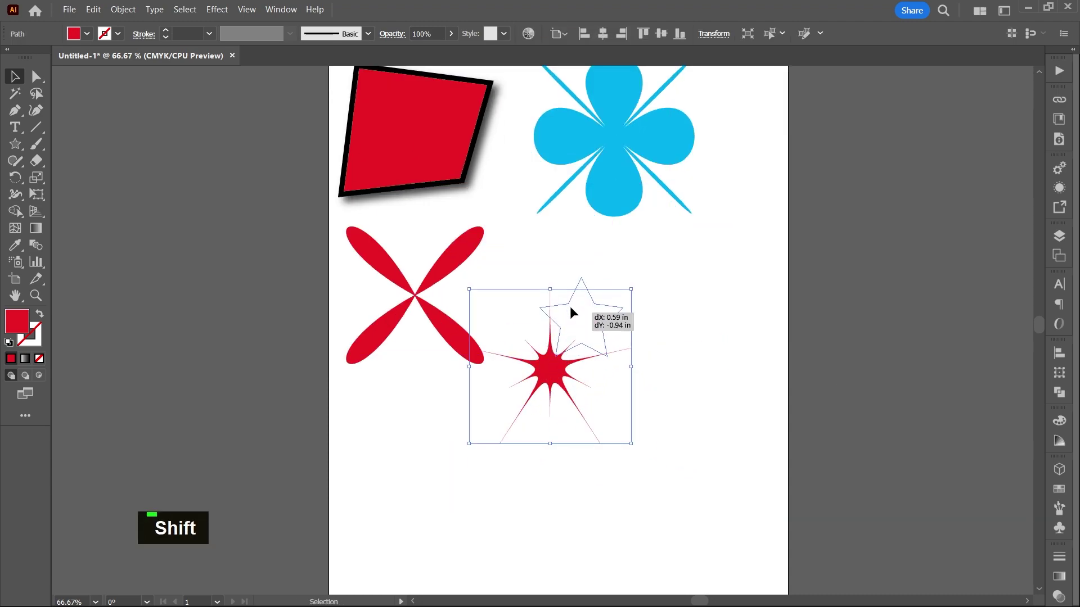
Recolour the starburst copies blue and orange via the fill swatches.
click(591, 312)
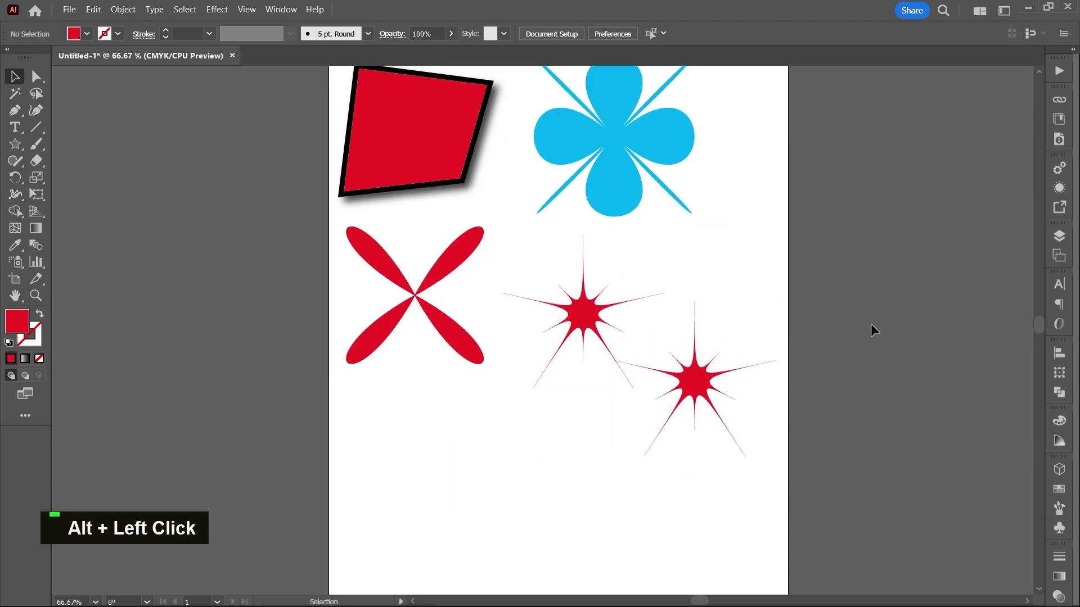
double_click(94, 39)
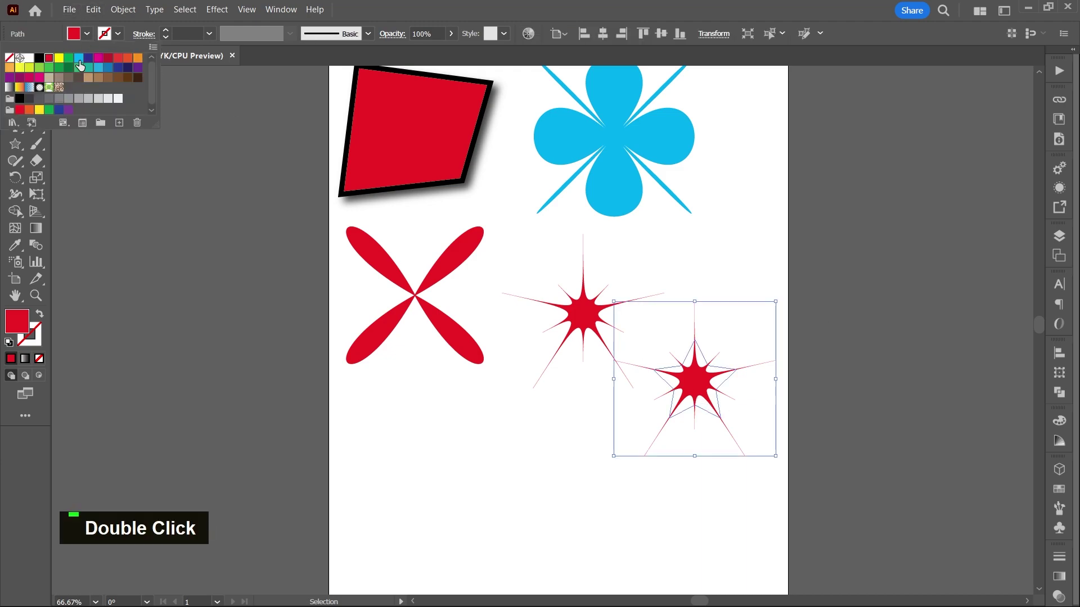
double_click(700, 383)
click(700, 380)
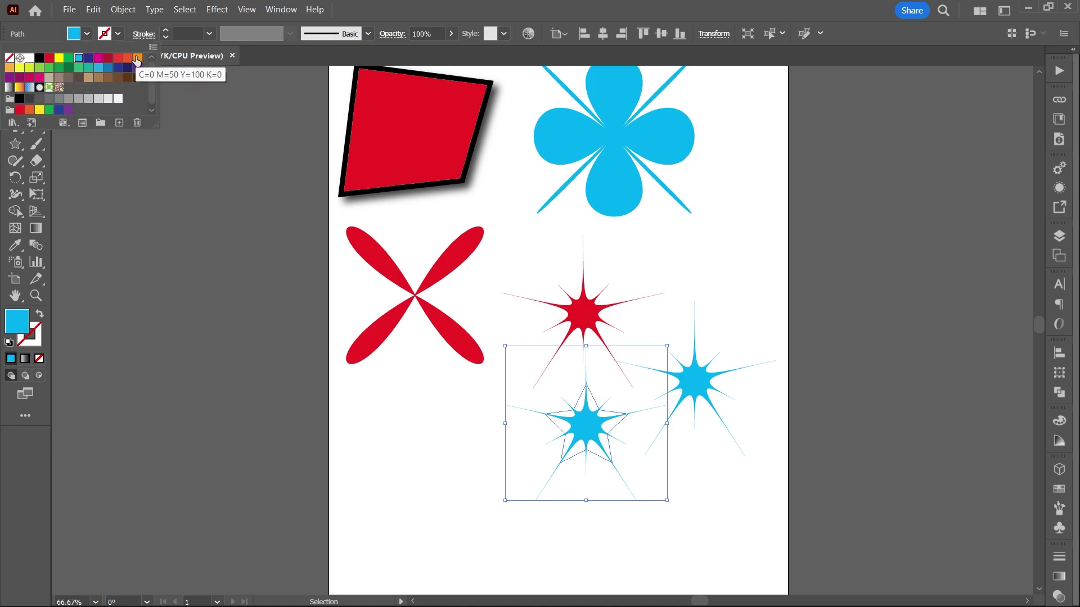
scroll(down, 3)
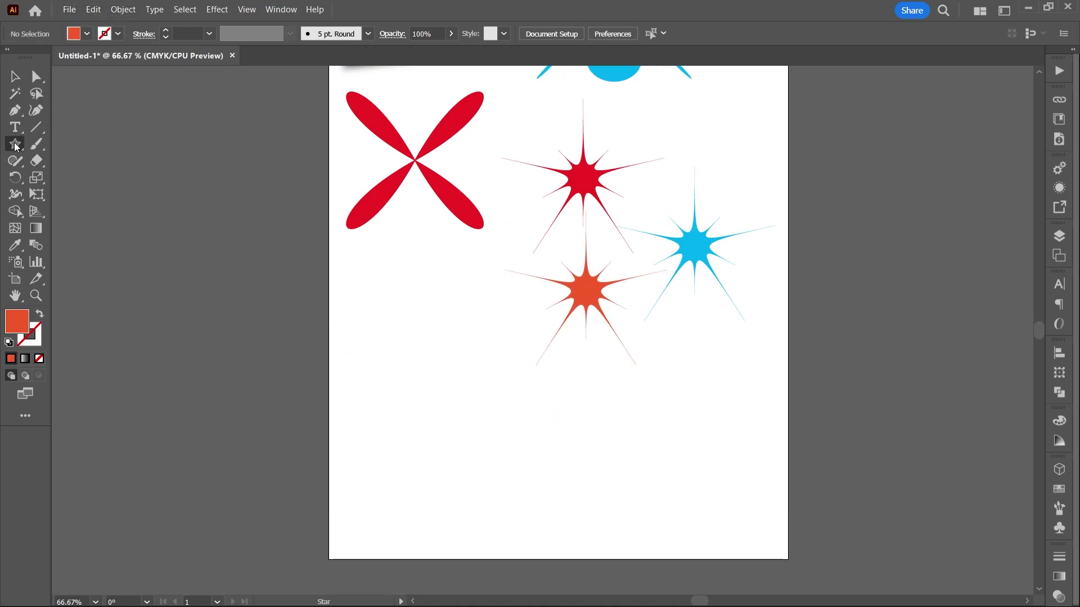
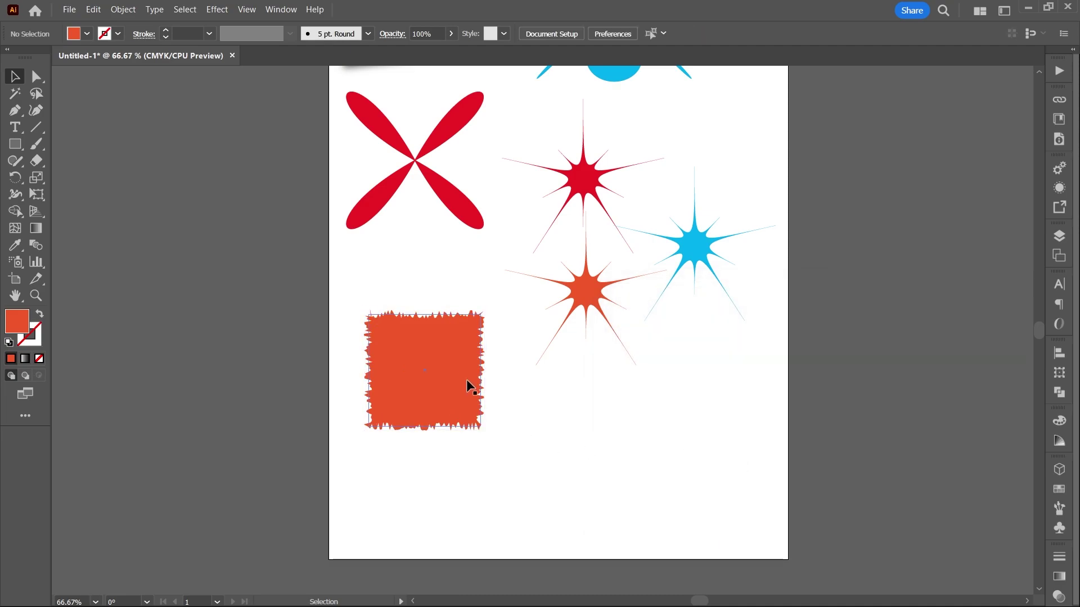
Roughen a new rectangle into a jagged shape and fill it tan.
scroll(up, 3)
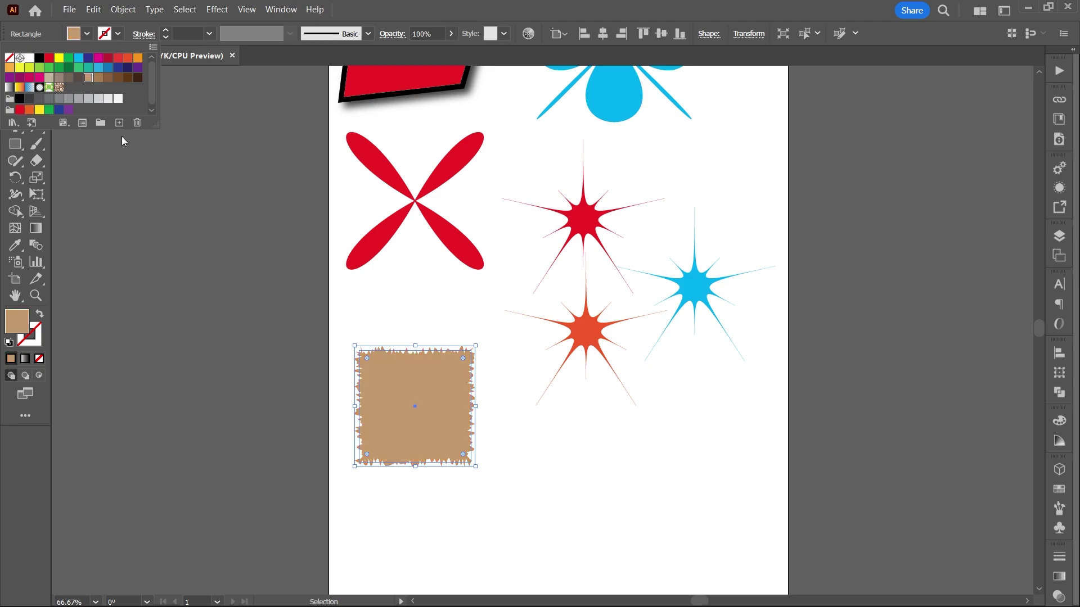
Tweak a polygon with Horizontal 38% into an irregular dark-brown blob.
double_click(176, 344)
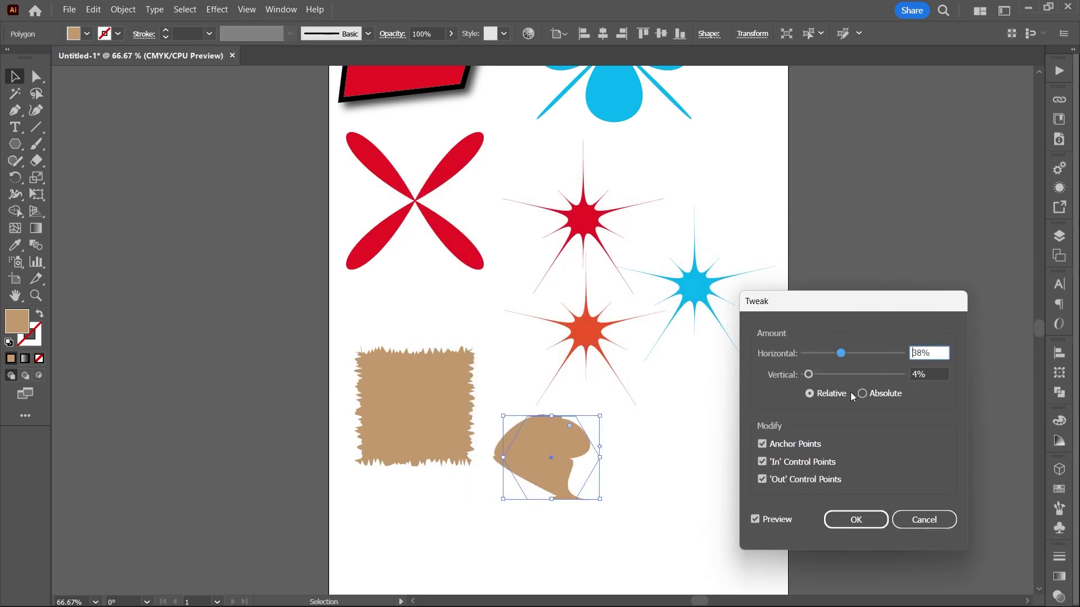
scroll(down, 3)
Twist a new dark-brown square by 174° into a pinwheel shape.
double_click(92, 39)
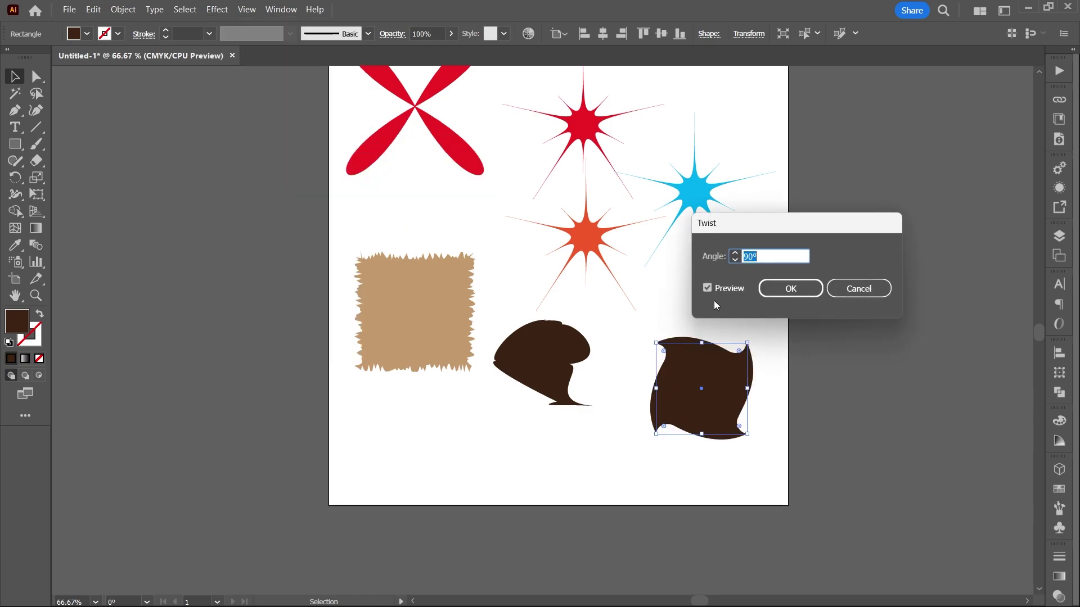
double_click(740, 259)
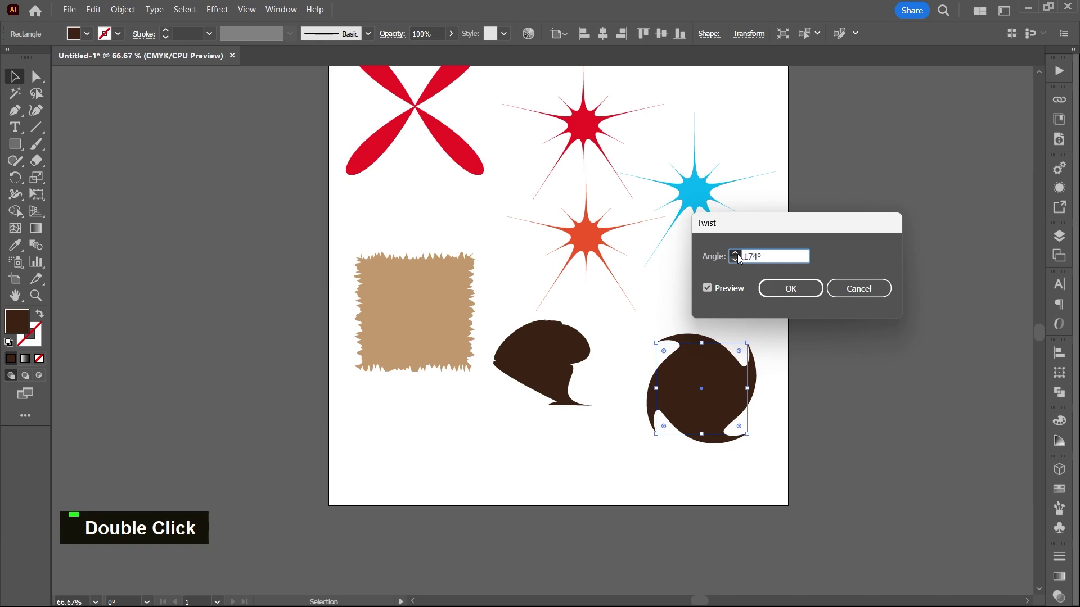
key(Delete)
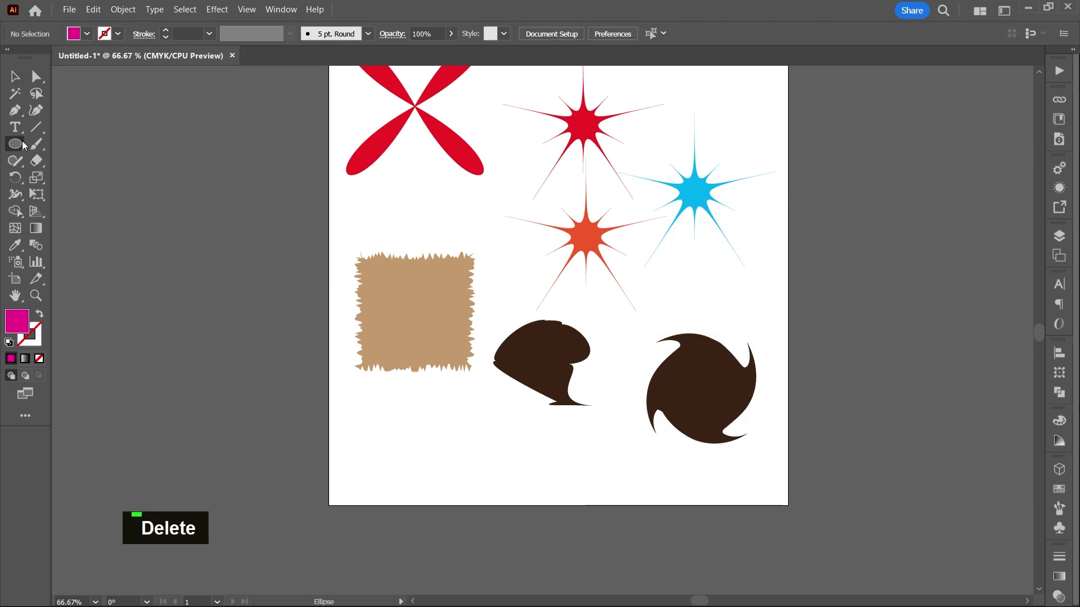
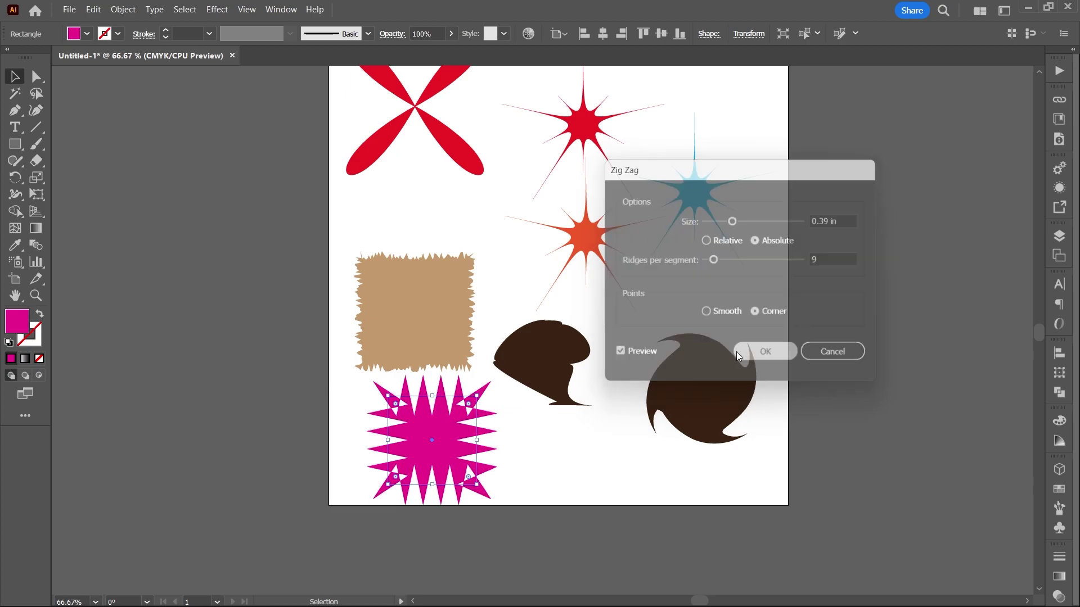
Zig Zag a magenta rectangle with Corner points into a spiky shape.
scroll(up, 3)
scroll(down, 3)
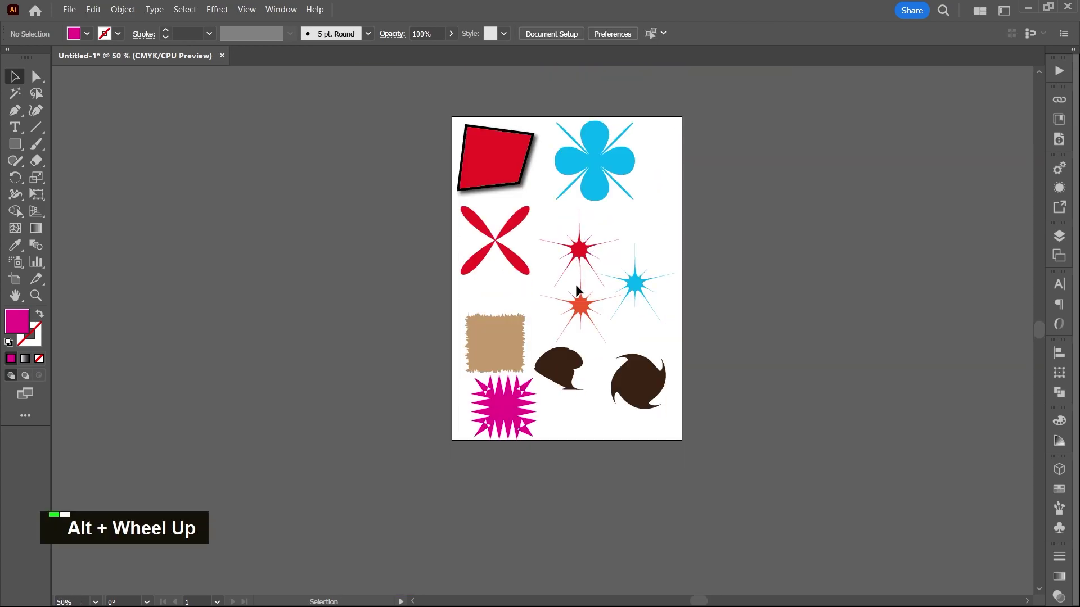
Cover the new artboard with a rectangle and make its fill black.
scroll(up, 3)
scroll(down, 3)
scroll(down, 3)
scroll(up, 3)
scroll(down, 3)
key(ctrl+z)
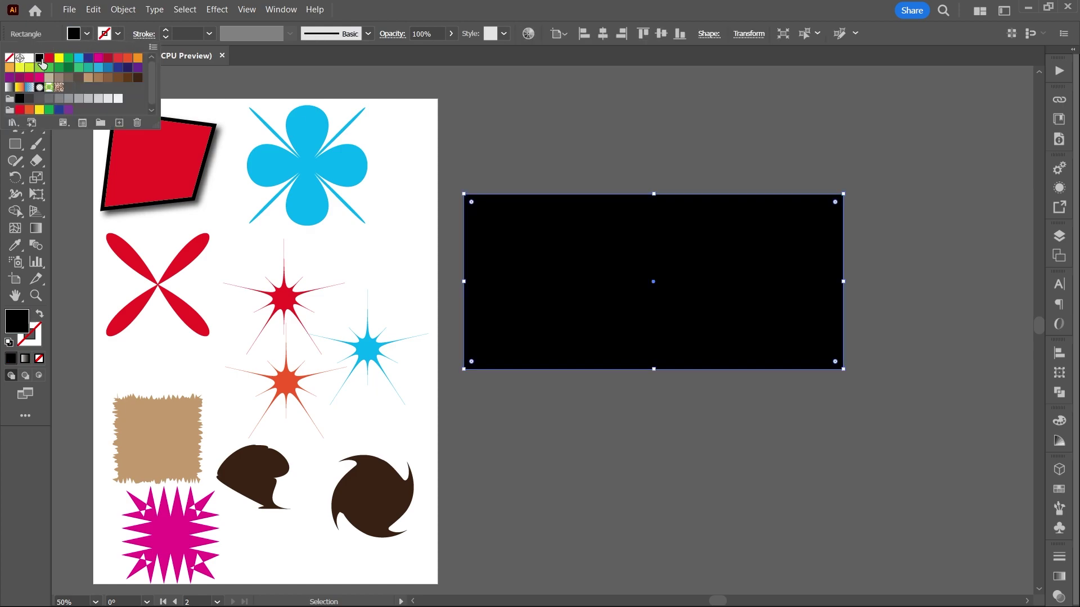
Copy the blue flower onto the black artboard and repeat it as a grid.
double_click(668, 170)
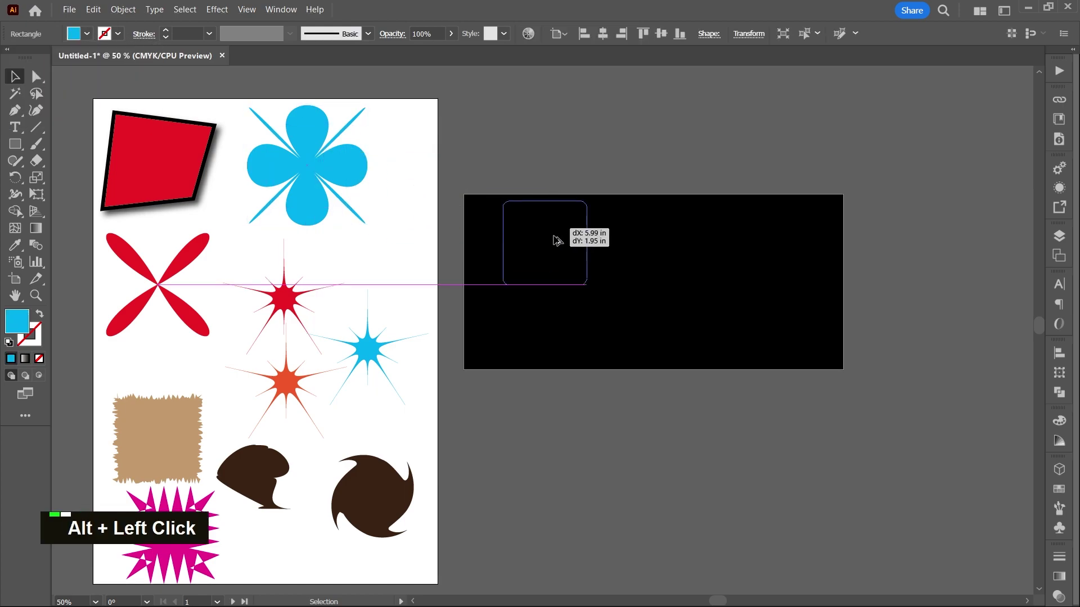
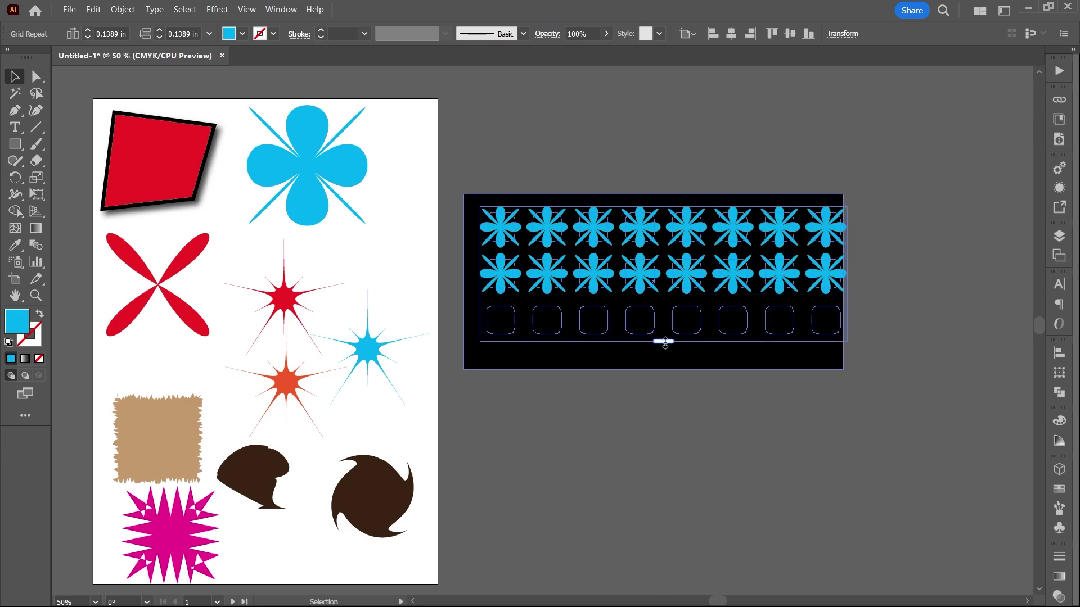
scroll(up, 3)
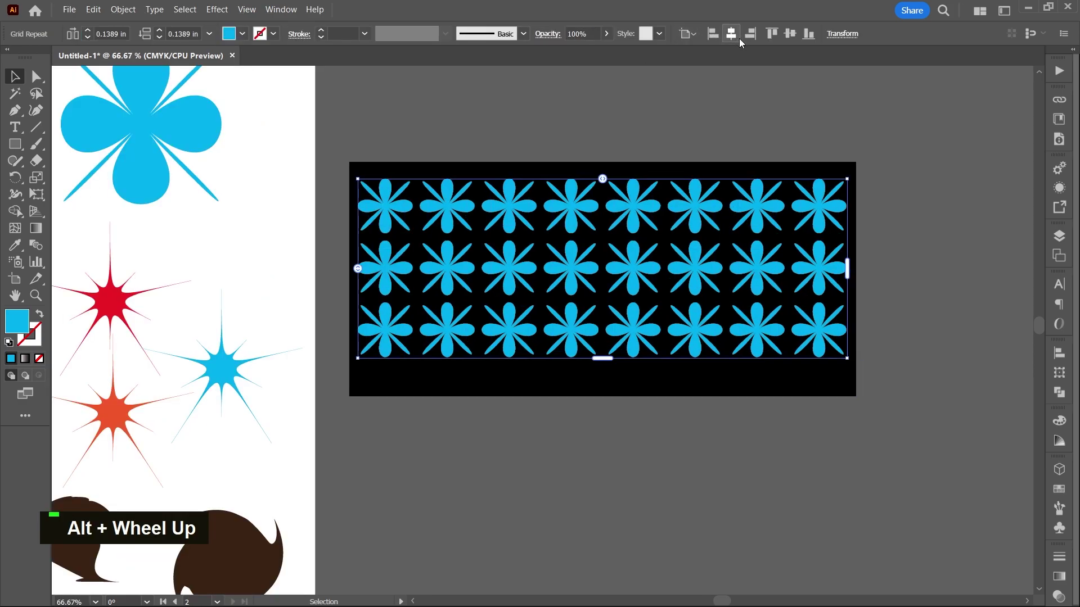
scroll(down, 3)
scroll(up, 3)
scroll(down, 3)
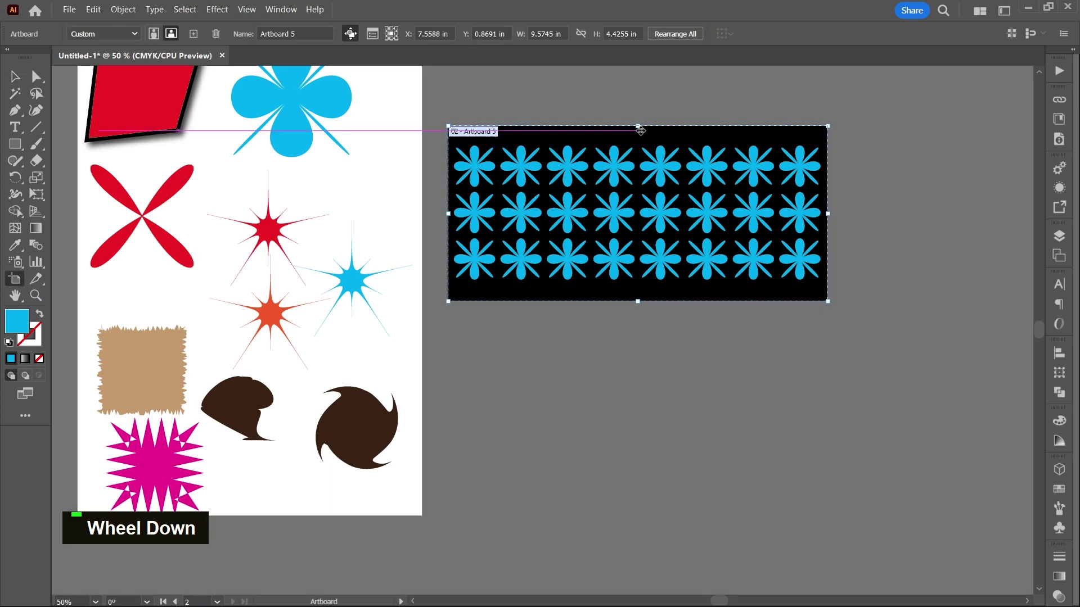
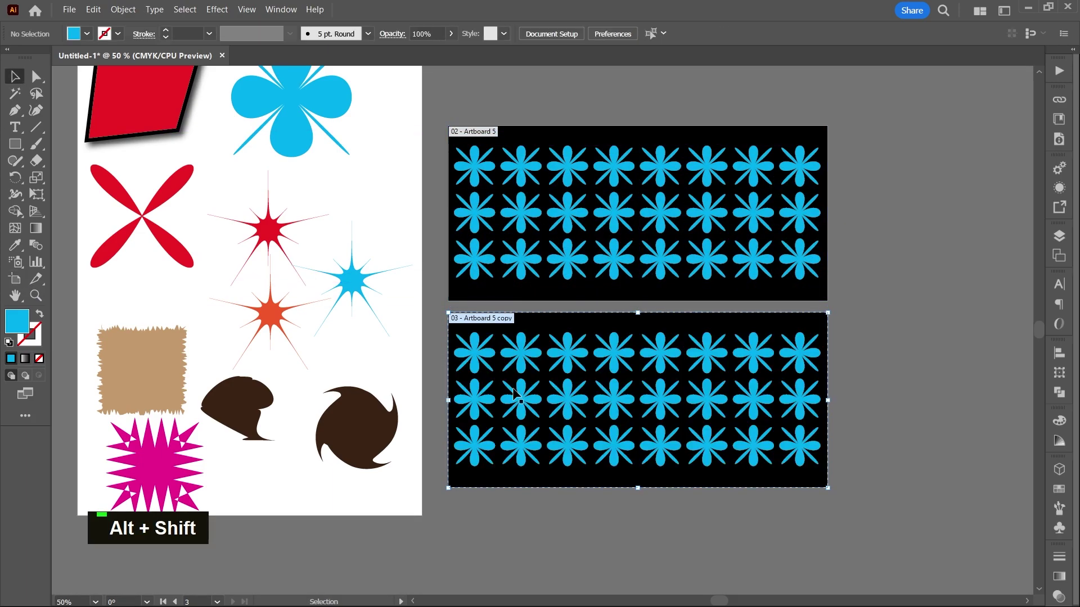
Delete the flower grid from the copy, grid-repeat the orange starburst and expand it.
key(Delete)
key(Delete)
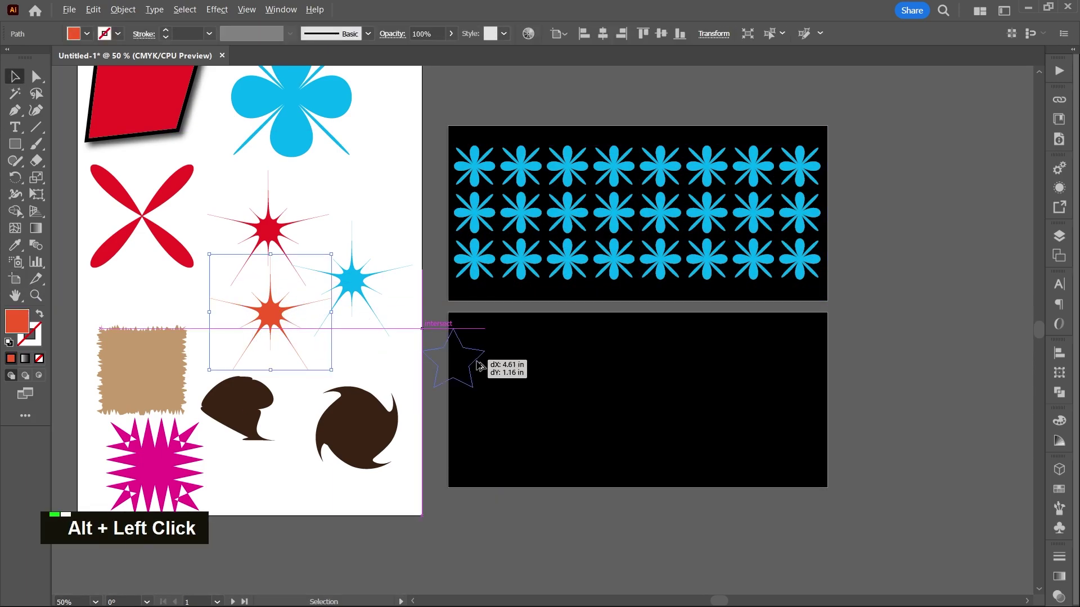
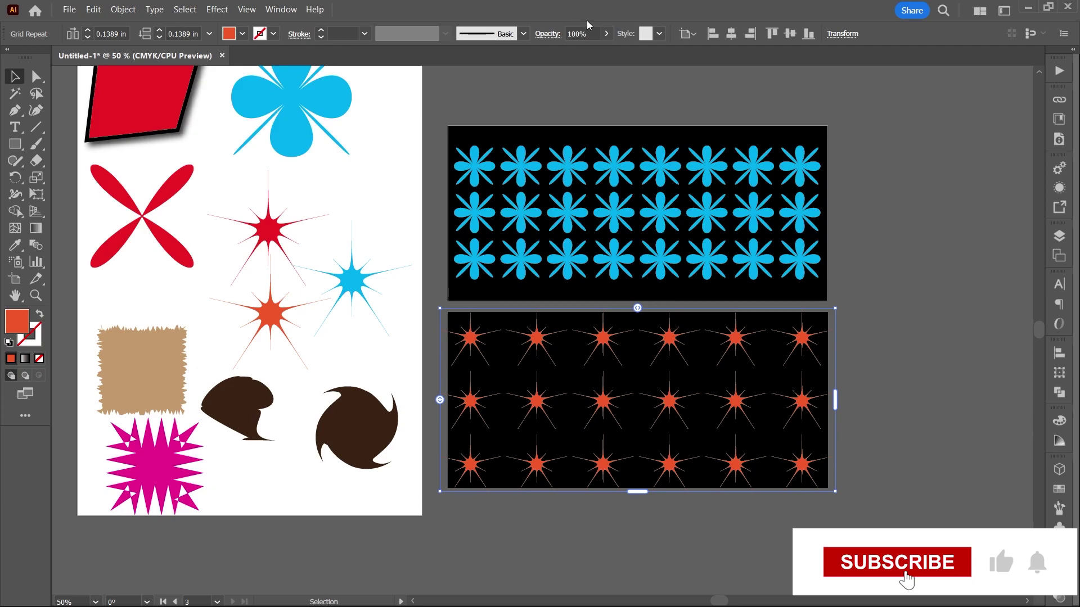
double_click(961, 344)
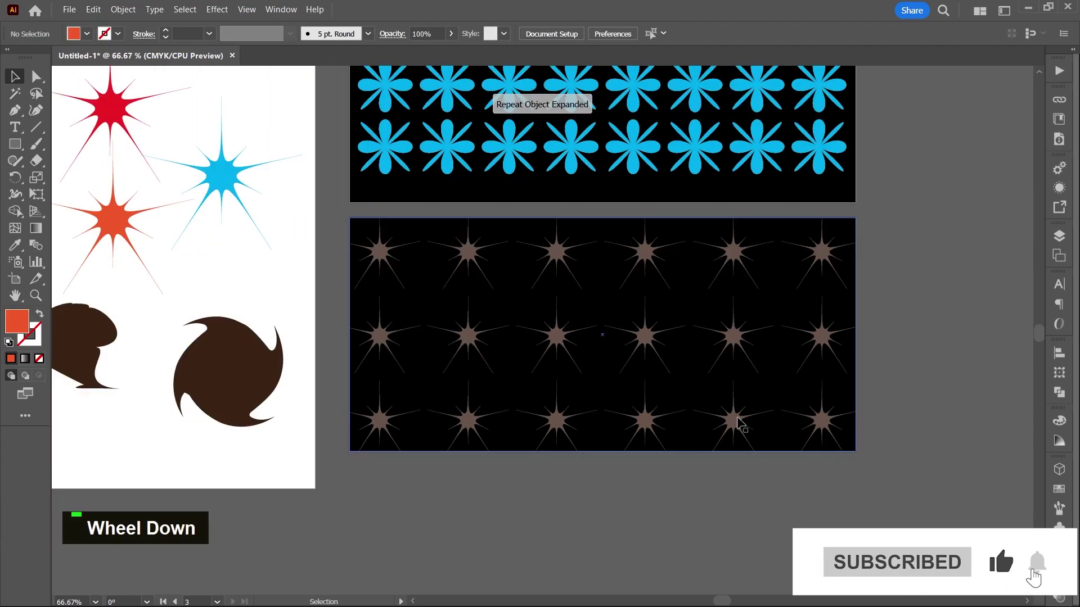